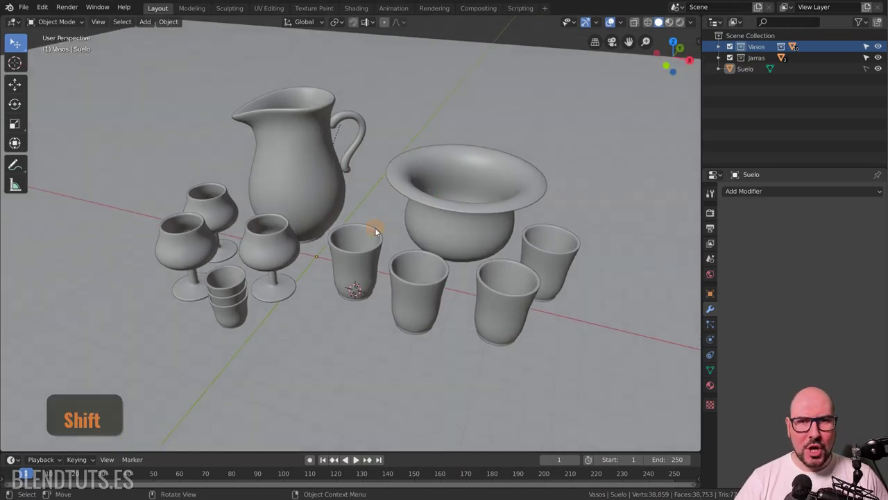
# - Switch the viewport to Material Preview shading so the still-life shows its materials
pyautogui.click(672, 24)
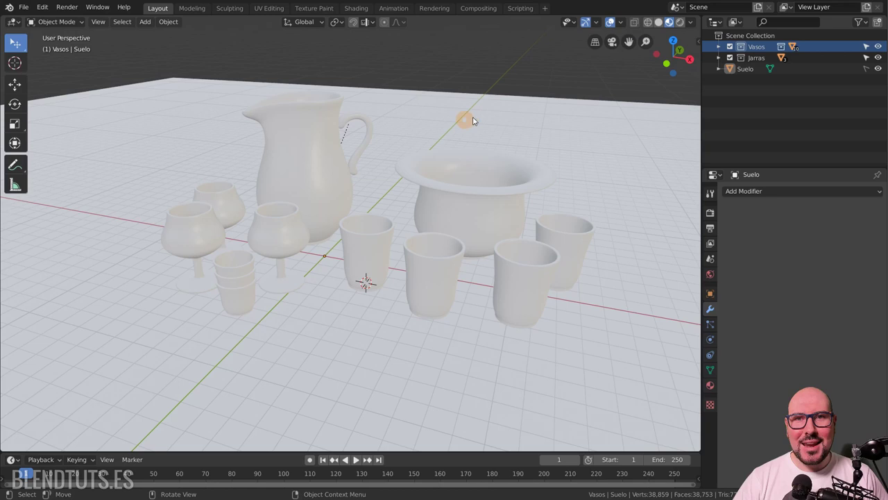
# - Choose a different HDRI environment for the preview lighting and zoom in on the scene
pyautogui.click(694, 24)
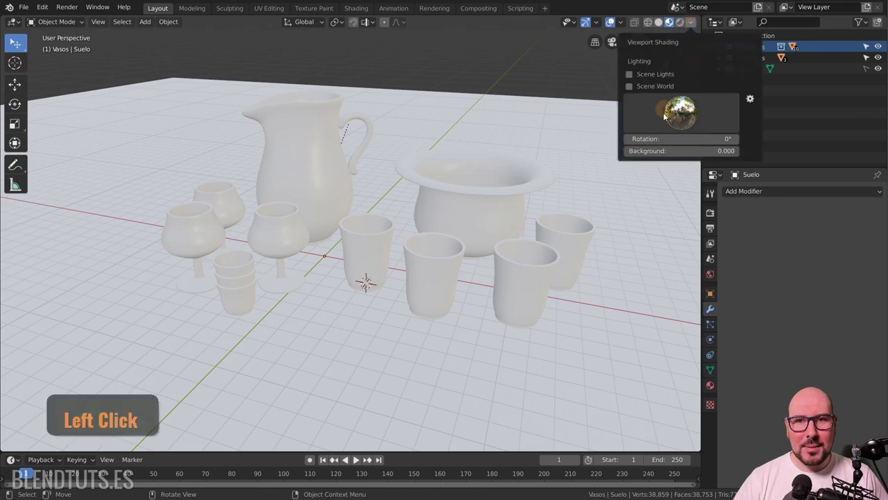
pyautogui.click(676, 118)
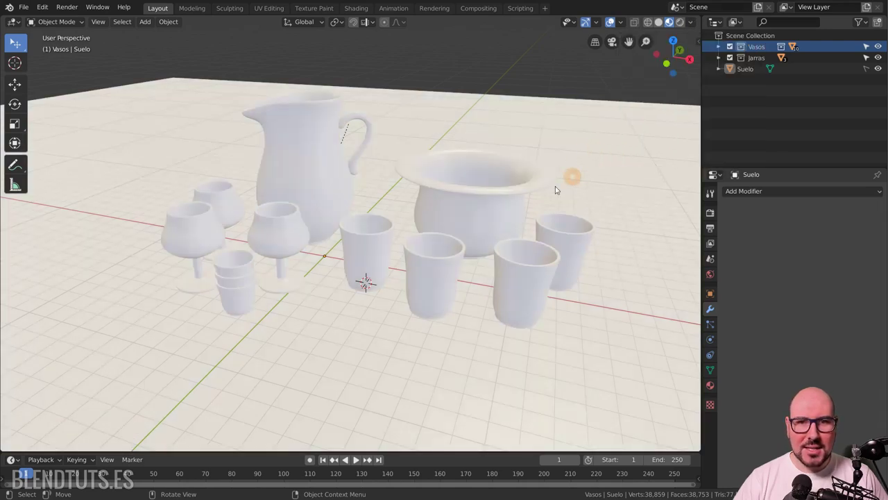
pyautogui.click(522, 217)
pyautogui.scroll(3)
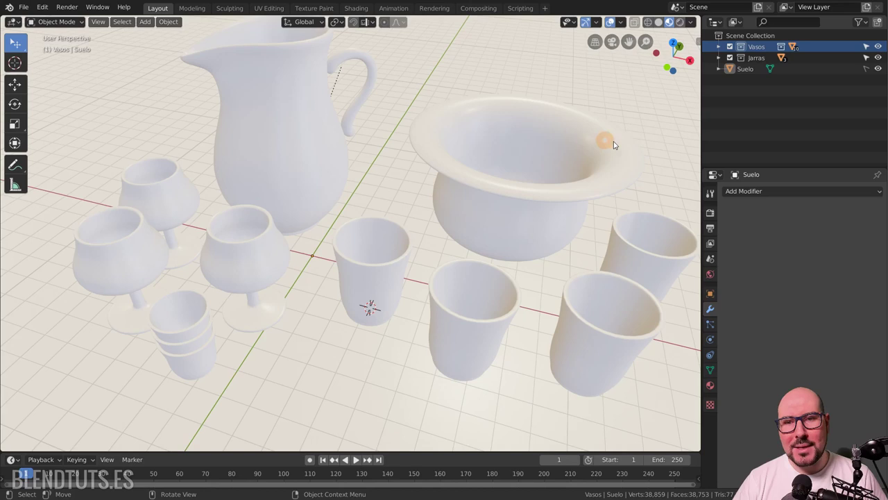
# - Add empty material slots to the floor, then remove them so it has no material
pyautogui.click(717, 385)
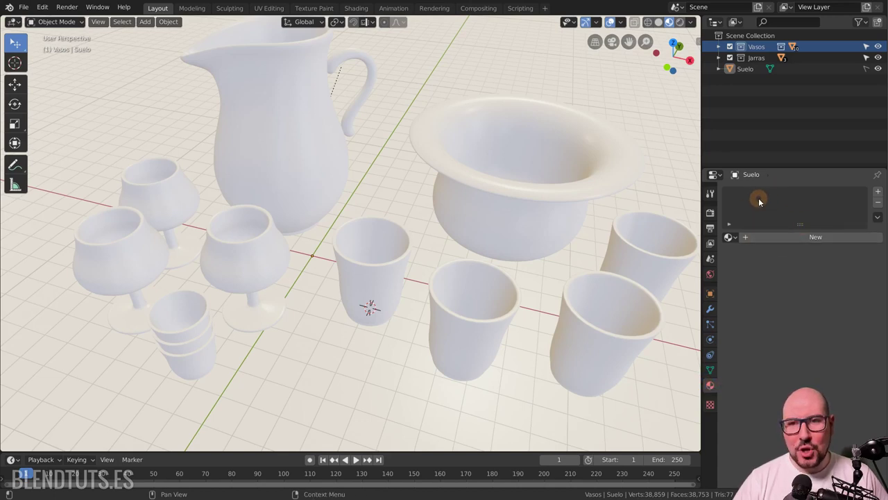
pyautogui.click(879, 192)
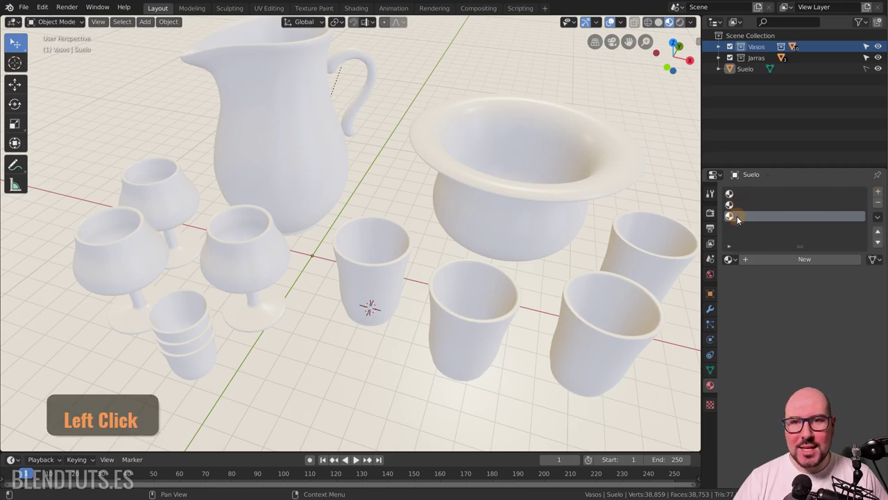
pyautogui.click(740, 199)
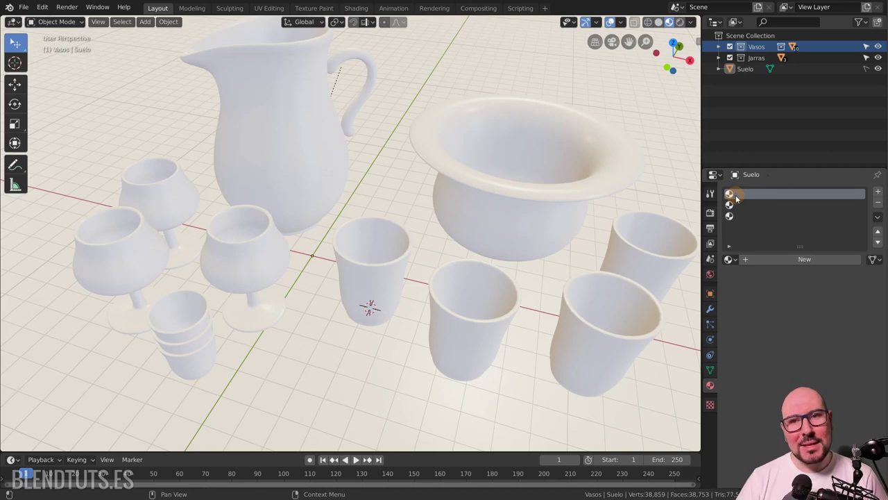
pyautogui.click(743, 209)
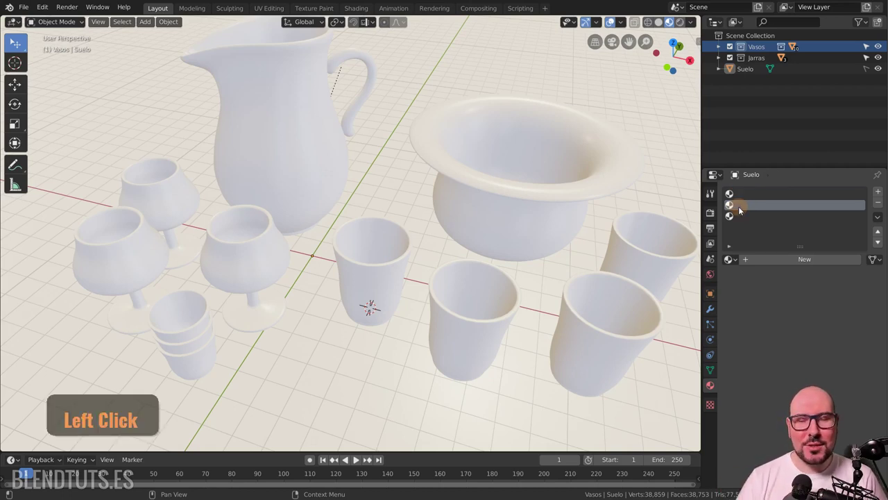
pyautogui.click(767, 214)
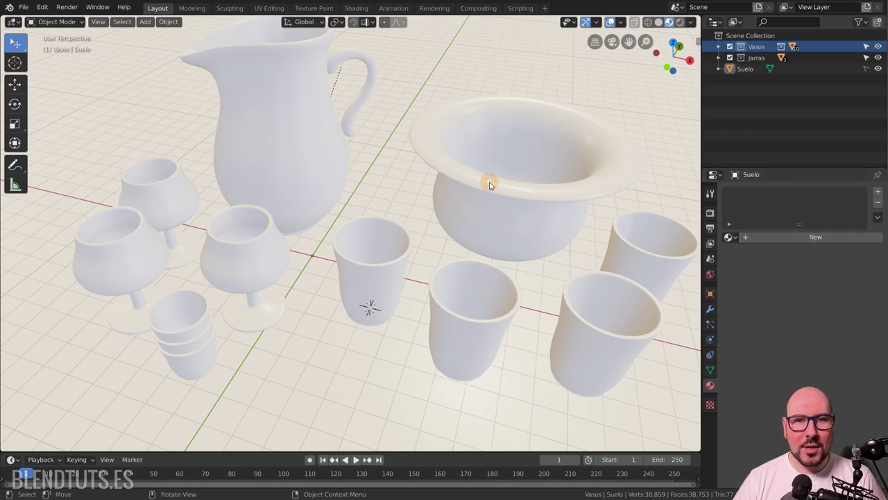
# - Create a new Principled BSDF material on the bowl and name it Jarrón
pyautogui.click(494, 186)
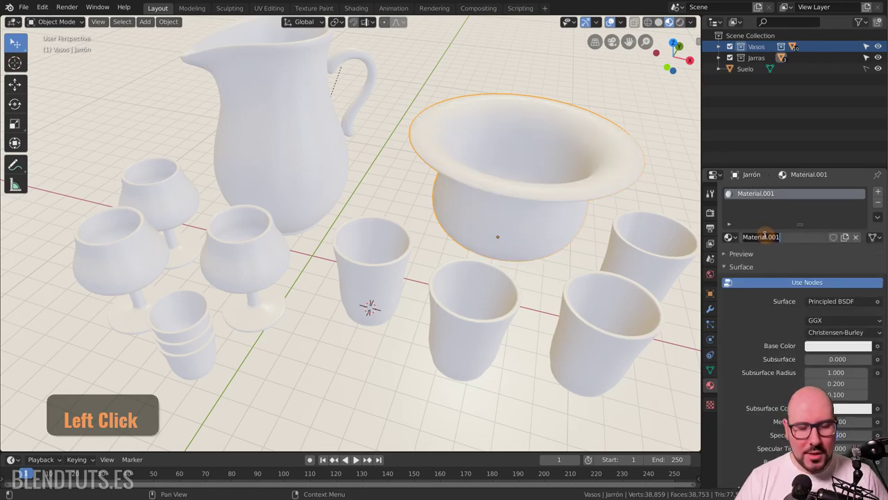
pyautogui.press('shift+j')
pyautogui.press('a')
pyautogui.press('r')
pyautogui.press('r')
pyautogui.press('´')
pyautogui.press('o')
pyautogui.press('Return')
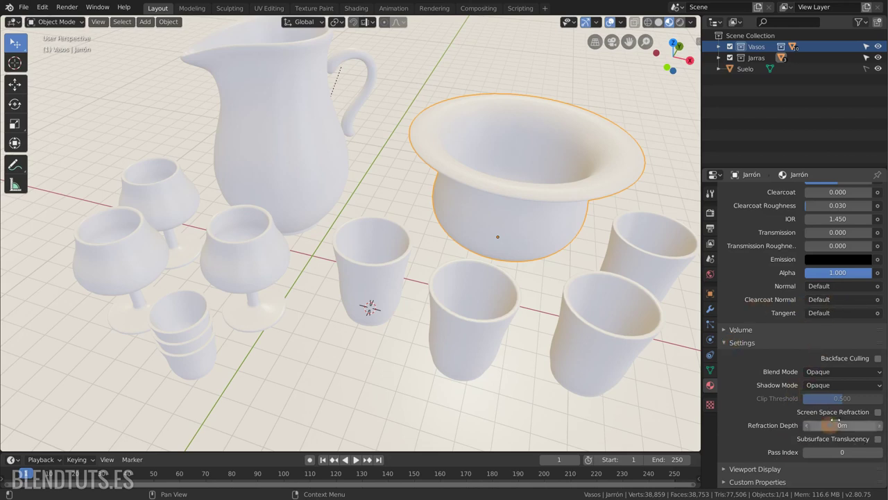
pyautogui.press('Return')
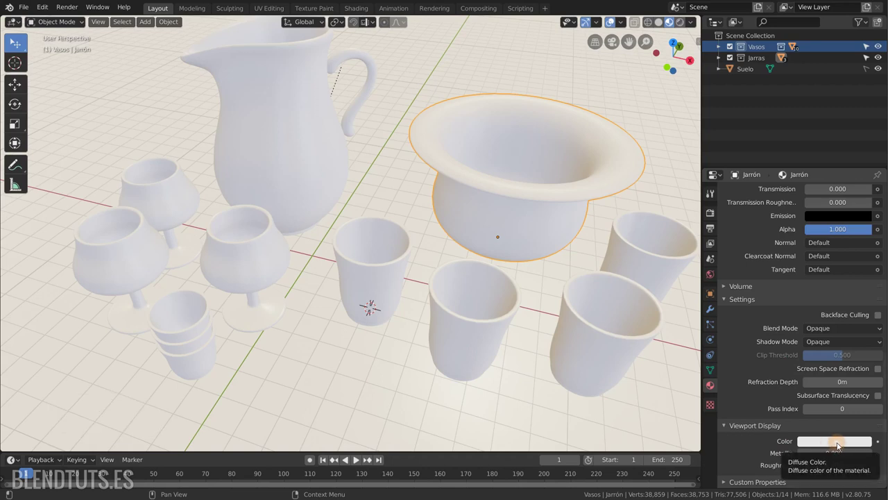
pyautogui.click(813, 329)
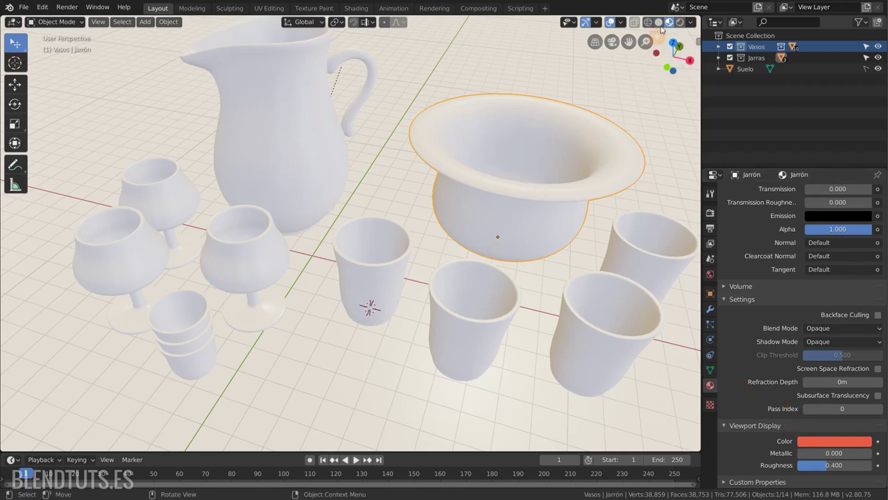
pyautogui.click(664, 23)
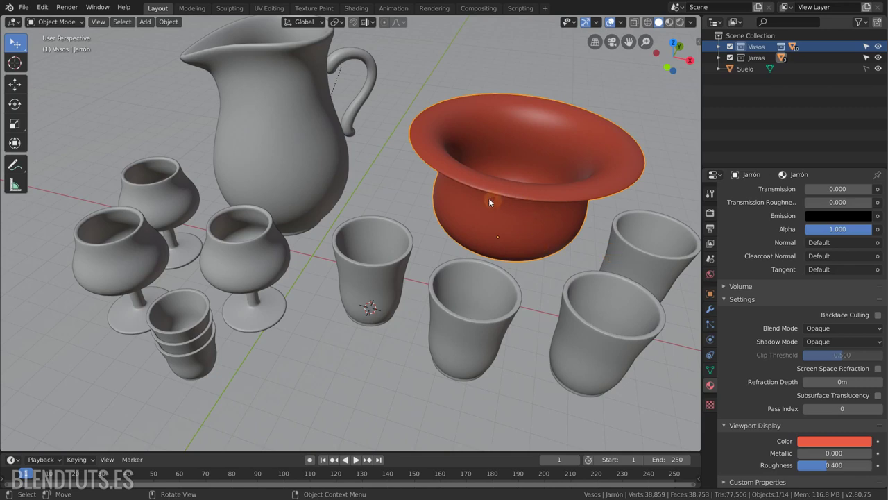
pyautogui.click(494, 200)
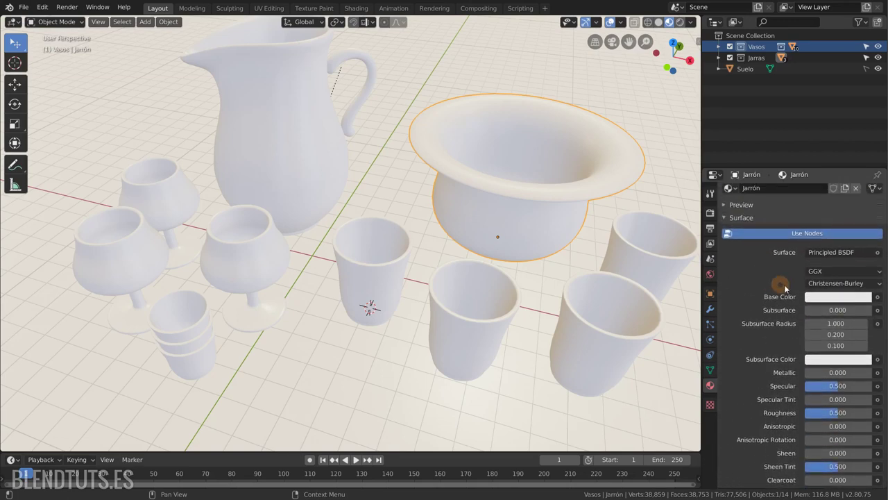
# - Bring up the Base Color picker of the Jarrón material to set a terracotta tone
pyautogui.click(821, 297)
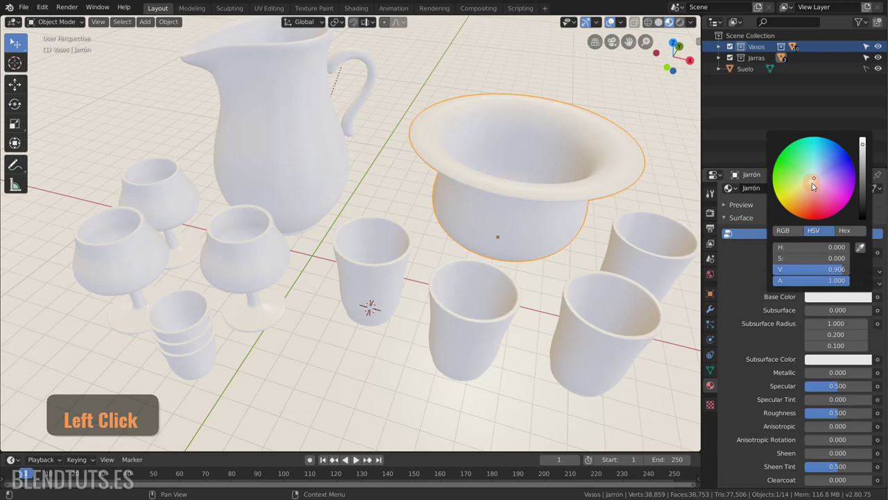
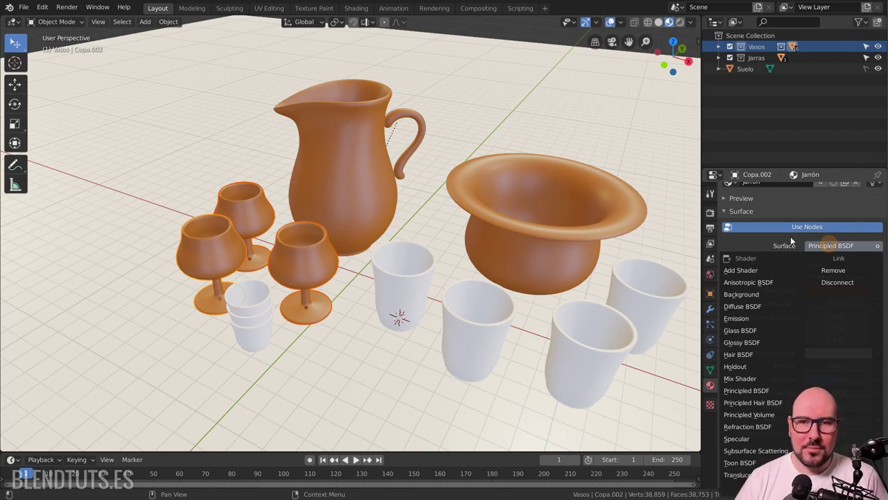
# - Change the Jarrón material's surface to a Diffuse BSDF shader, then reopen the shader list
pyautogui.click(751, 250)
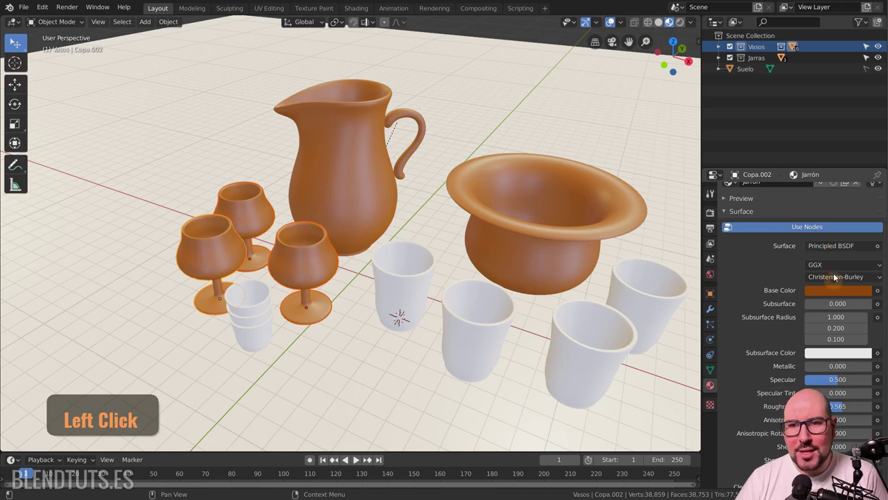
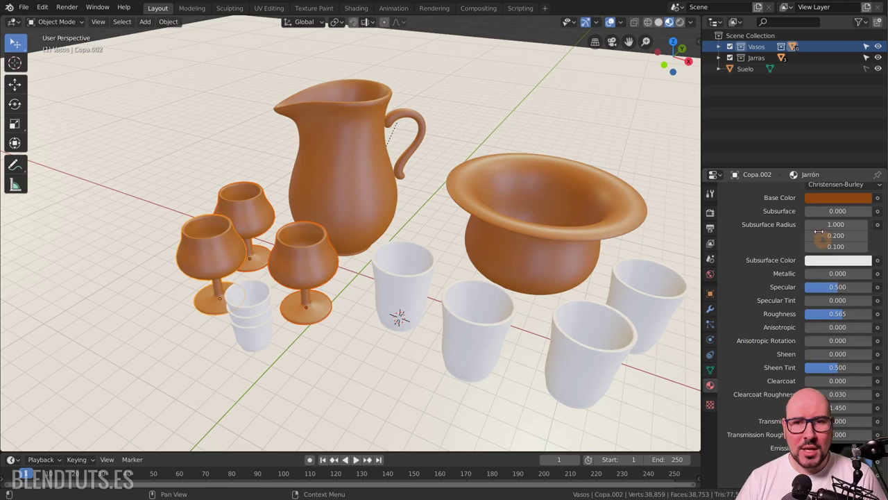
pyautogui.scroll(3)
pyautogui.click(845, 262)
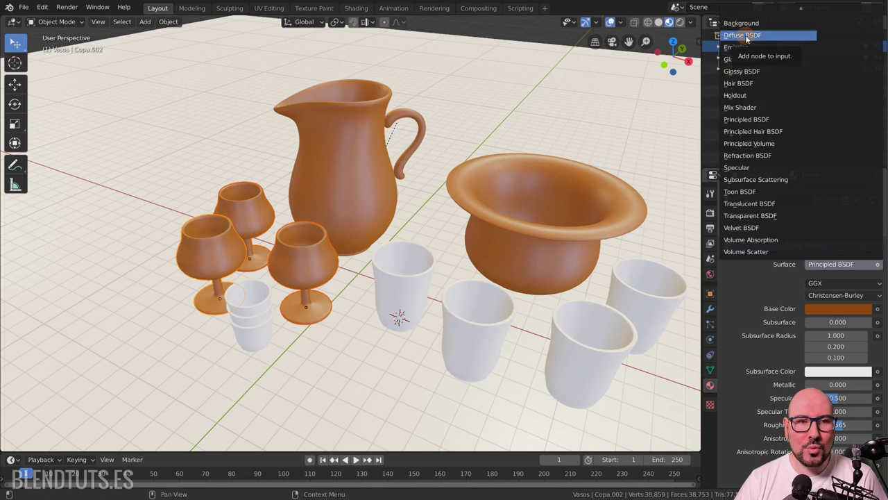
pyautogui.click(750, 38)
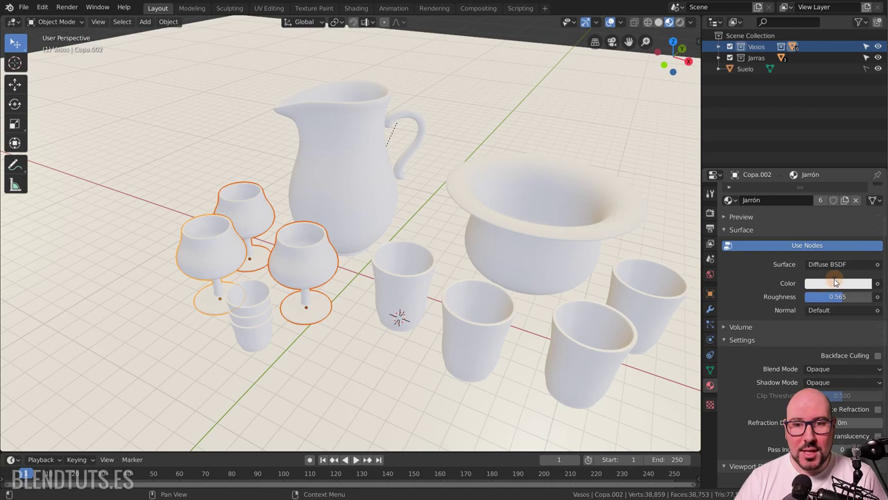
pyautogui.click(831, 268)
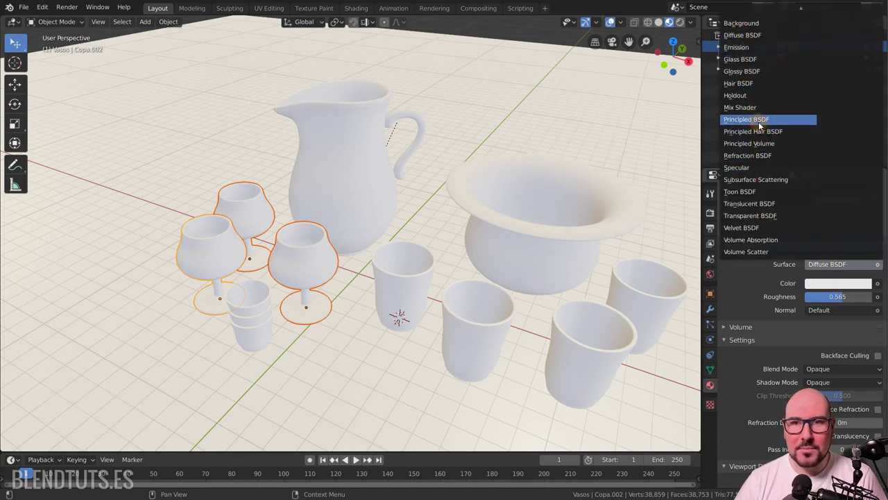
# - Adjust the base colour and select one goblet in the viewport
pyautogui.click(762, 125)
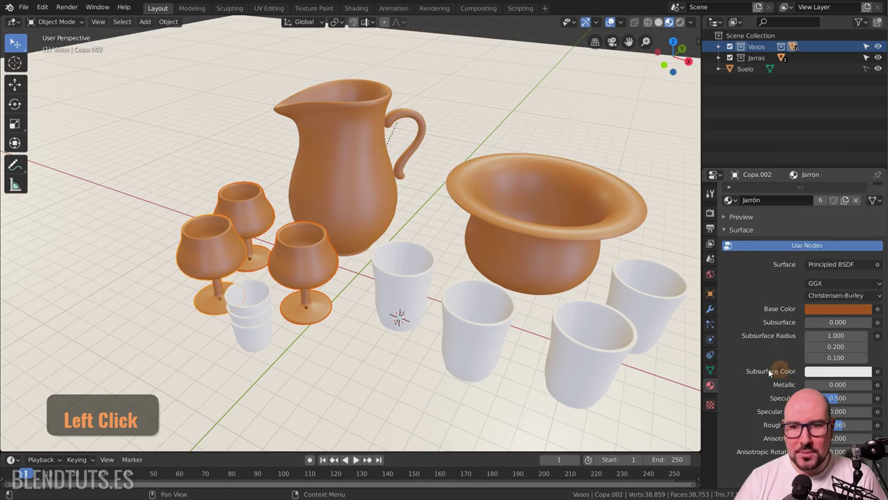
pyautogui.click(848, 354)
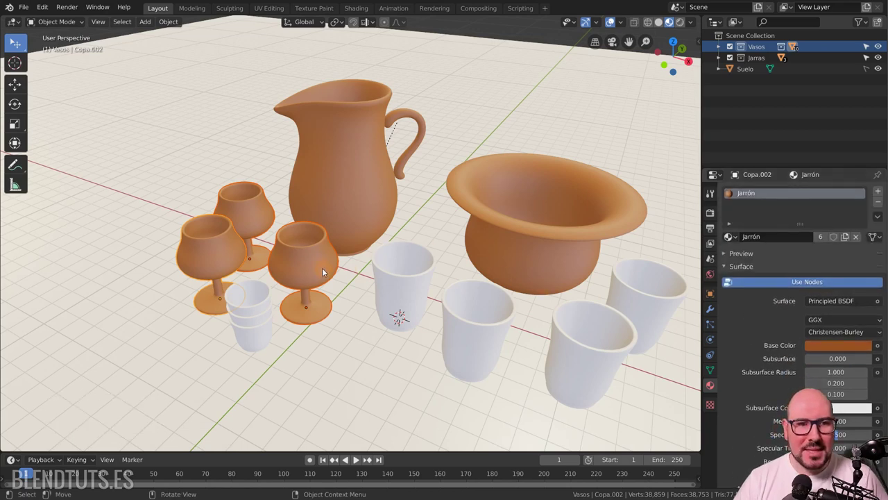
pyautogui.click(327, 271)
pyautogui.click(255, 218)
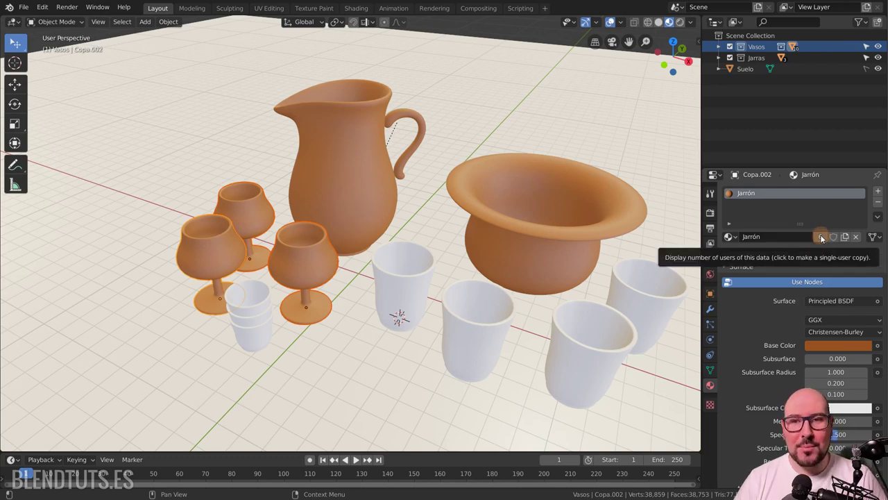
# - Make the goblet's material a single-user copy and rename it Cristal
pyautogui.click(862, 238)
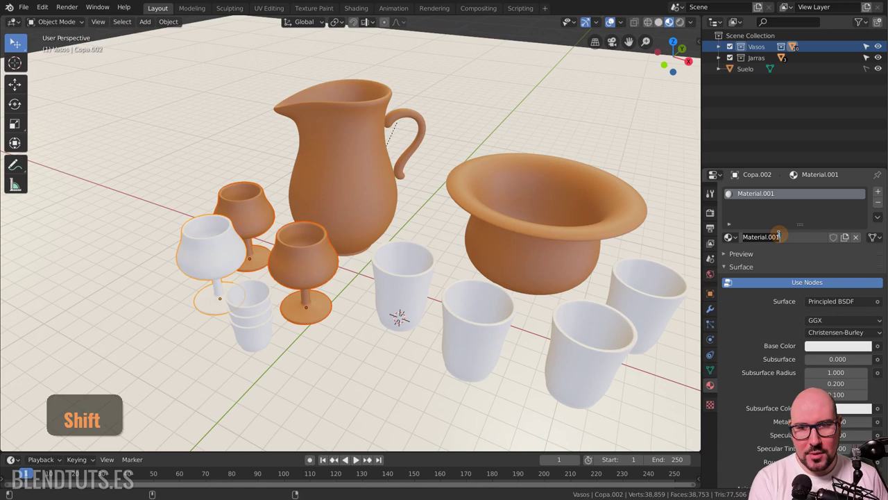
pyautogui.press('shift+c')
pyautogui.press('r')
pyautogui.press('s')
pyautogui.press('t')
pyautogui.press('a')
pyautogui.press('l')
pyautogui.press('Return')
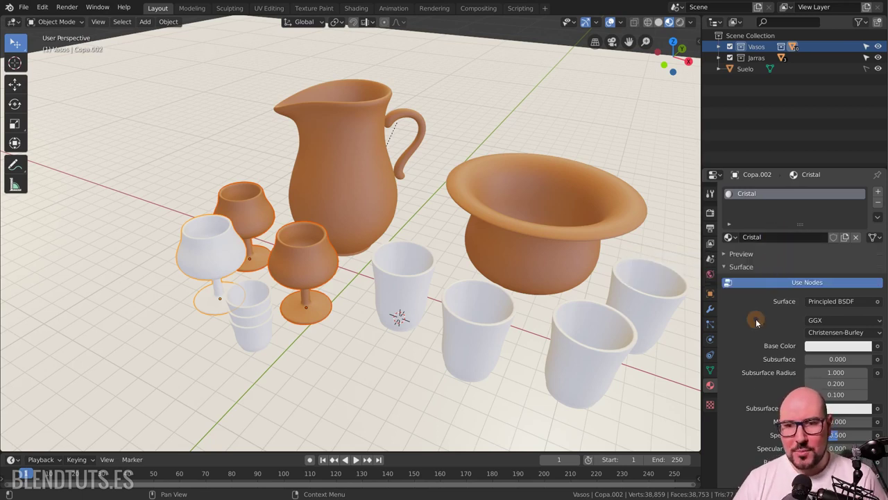
# - Set Cristal to a Glass BSDF with IOR 1.45 and link it to the other goblets
pyautogui.click(836, 302)
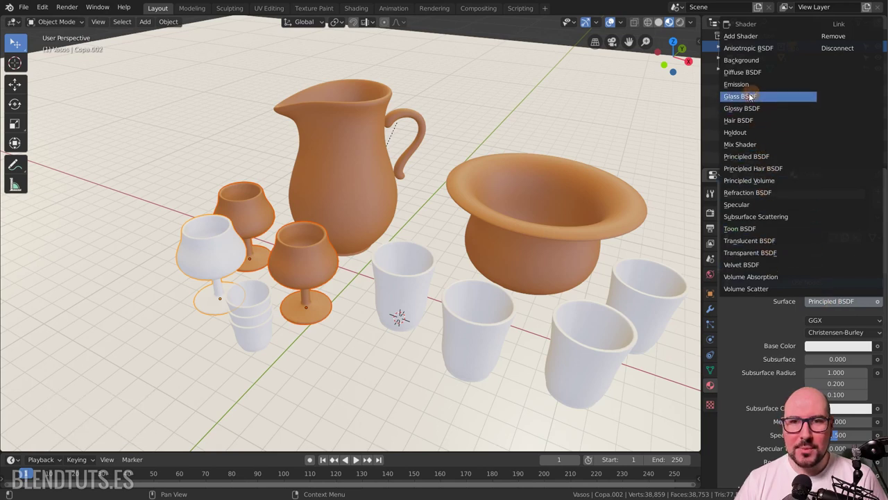
pyautogui.click(753, 99)
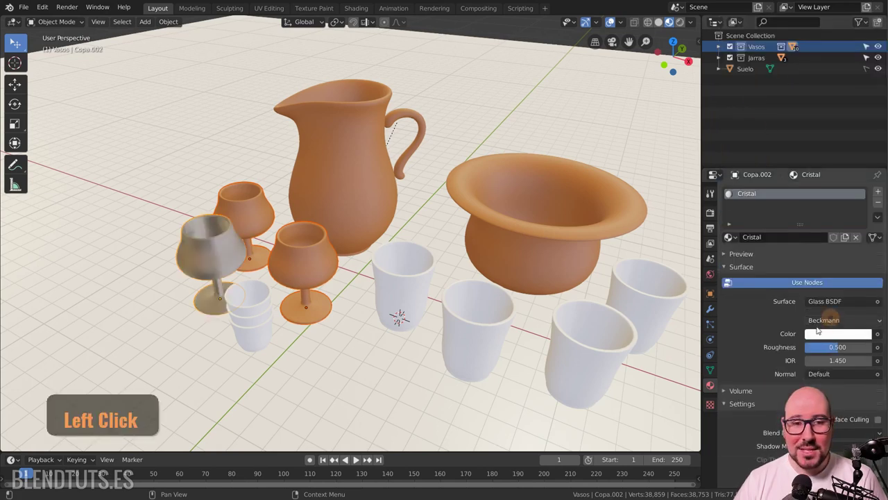
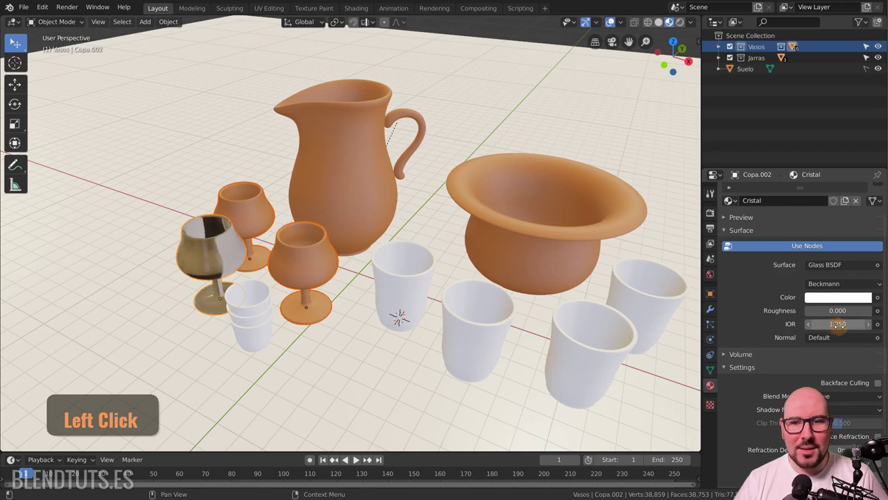
pyautogui.press('1')
pyautogui.write('4 + 5')
pyautogui.press('Return')
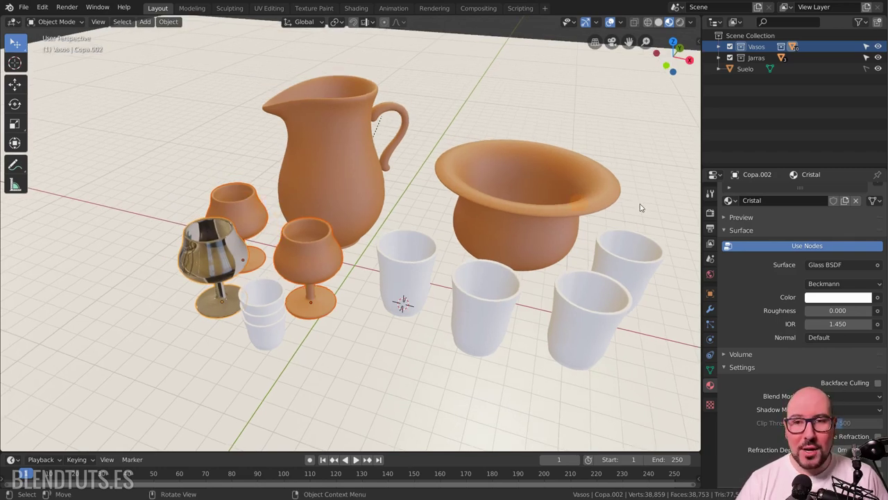
pyautogui.click(883, 219)
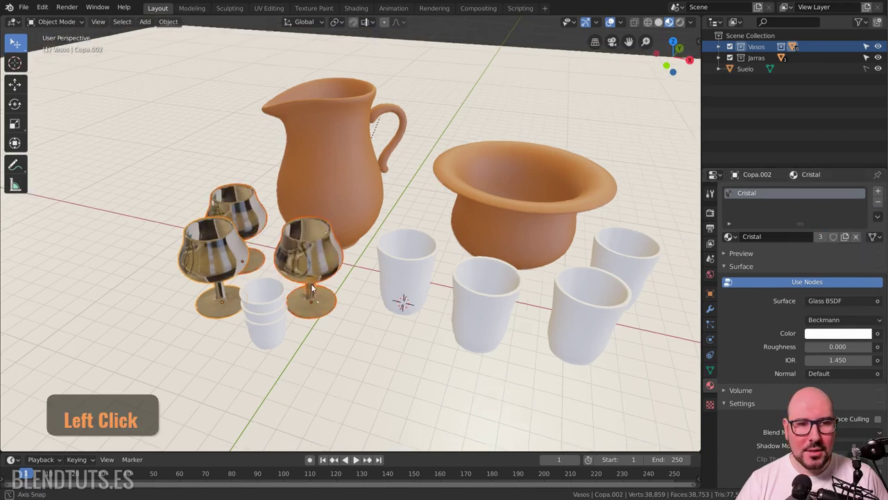
# - Make the cups' shared material fully metallic, link it to all cups, then select the floor
pyautogui.click(276, 310)
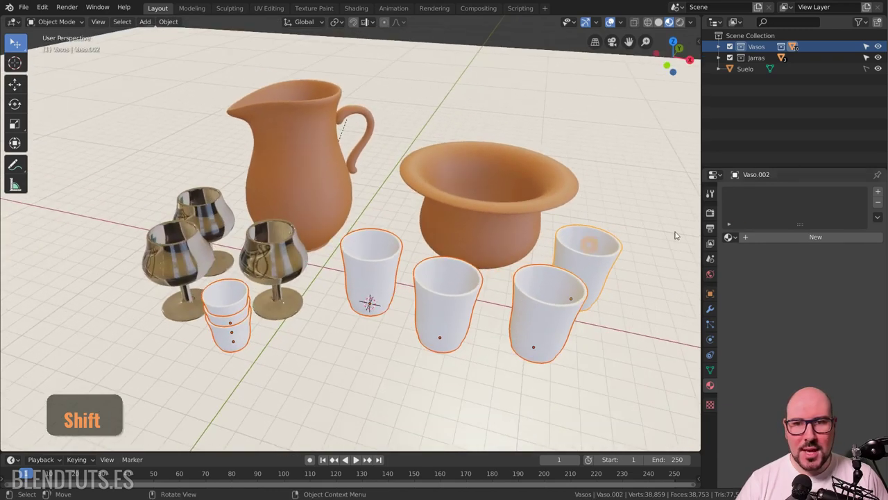
pyautogui.click(779, 239)
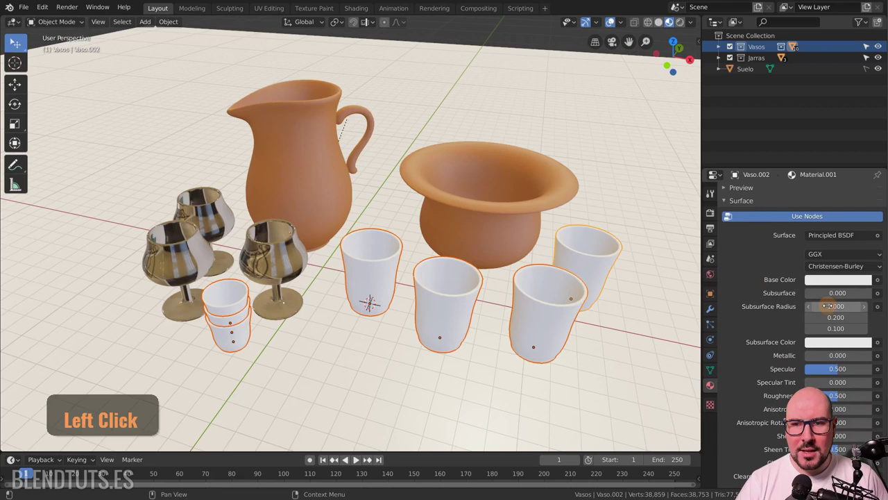
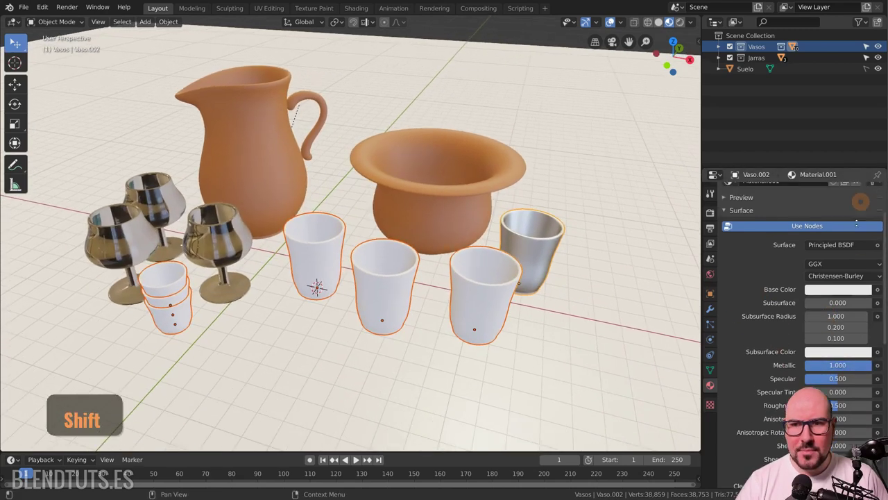
pyautogui.click(880, 218)
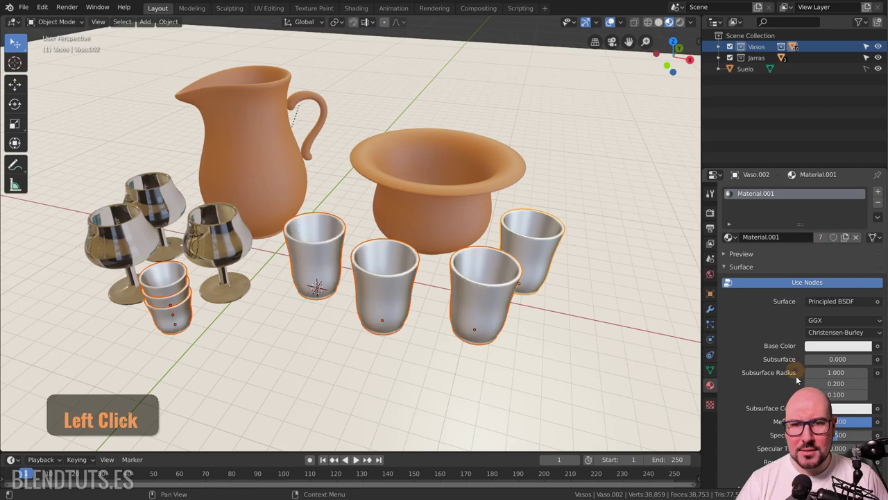
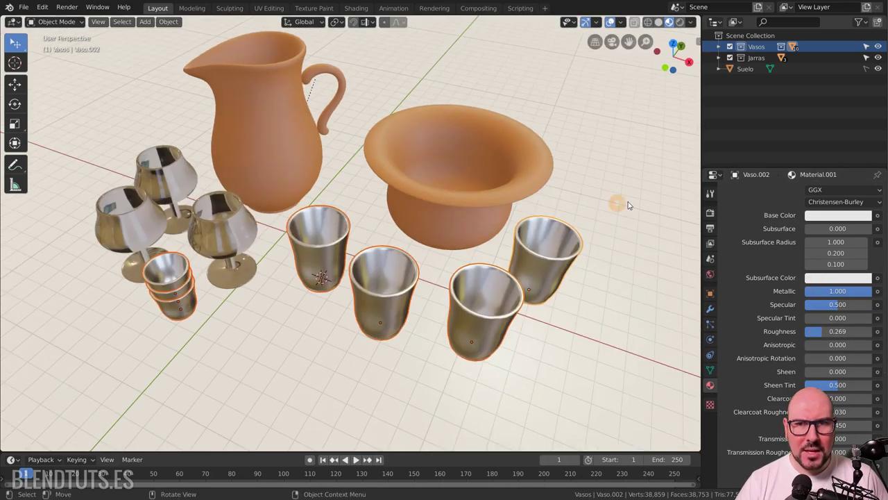
pyautogui.click(620, 175)
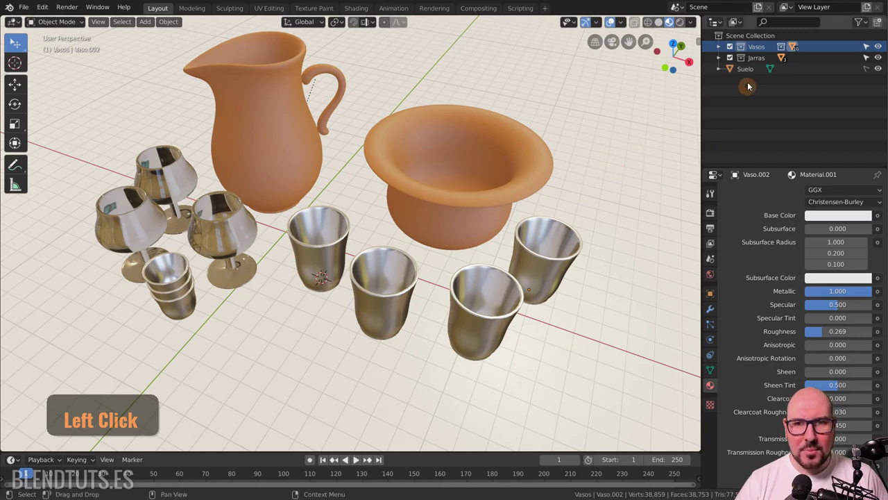
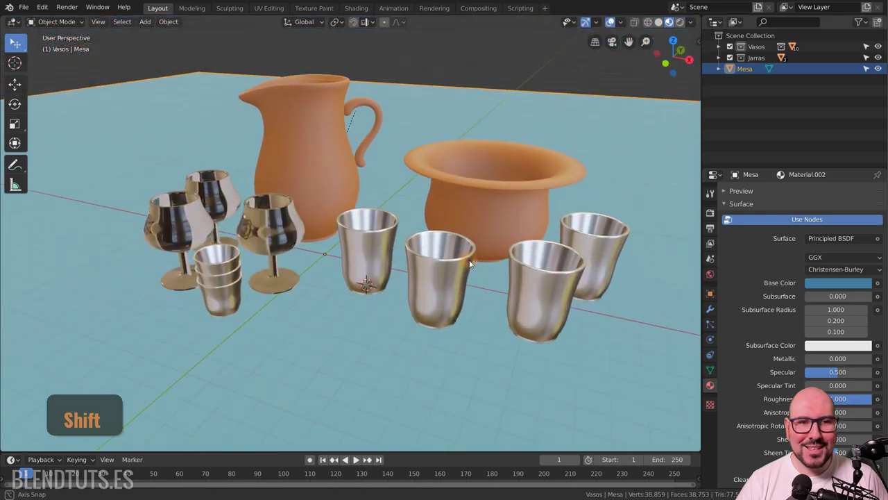
# - Scroll the Material Properties to reach the new floor material's colour settings
pyautogui.scroll(3)
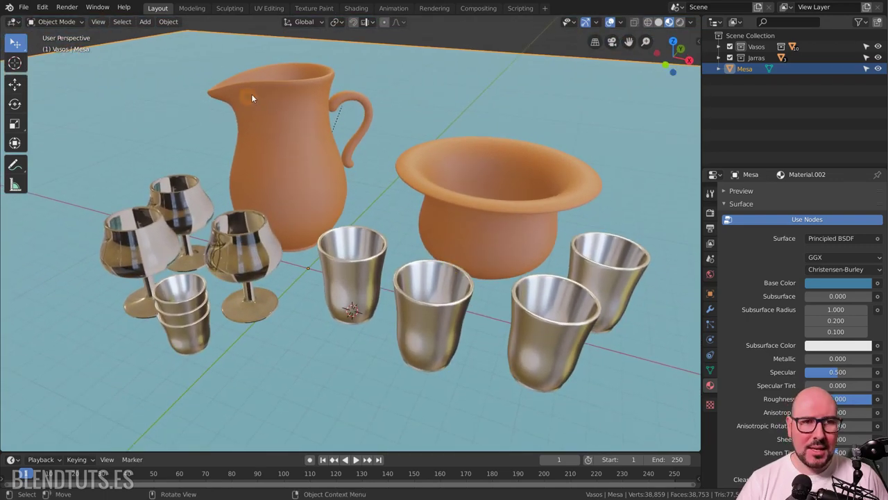
# - Give the selected jug its own single-user material named Jarra
pyautogui.click(283, 84)
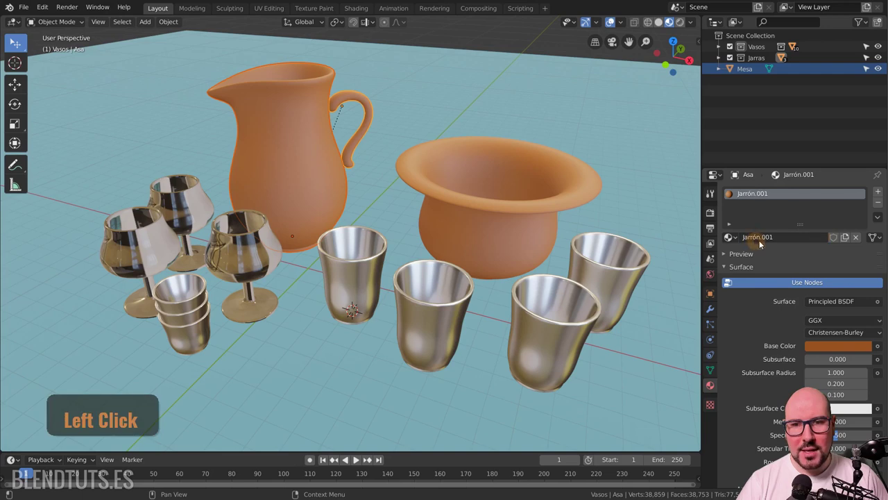
pyautogui.press('Left')
pyautogui.press('a')
pyautogui.press('Return')
pyautogui.click(882, 221)
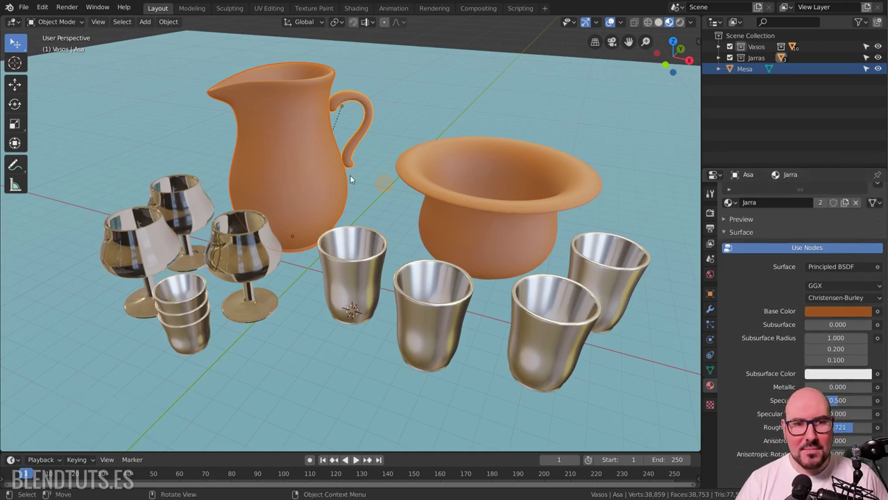
# - Set Jarra's Base Color to cream with roughness 0.721 and strong clearcoat
pyautogui.click(832, 314)
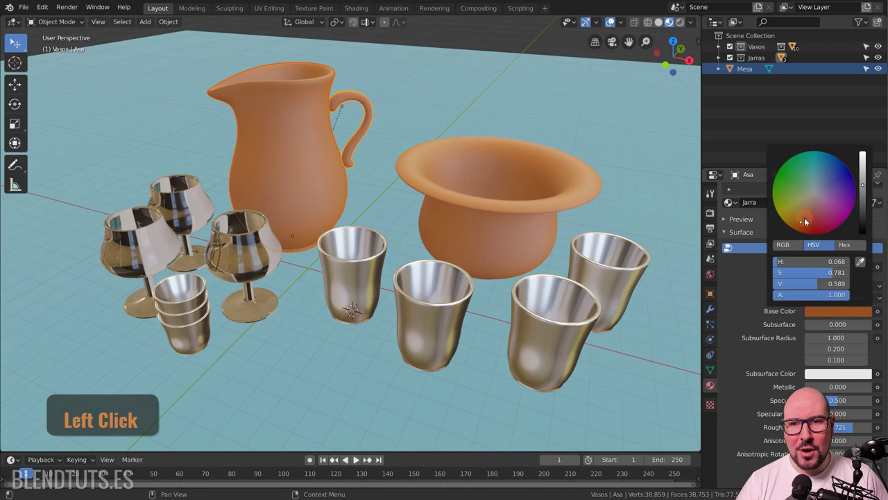
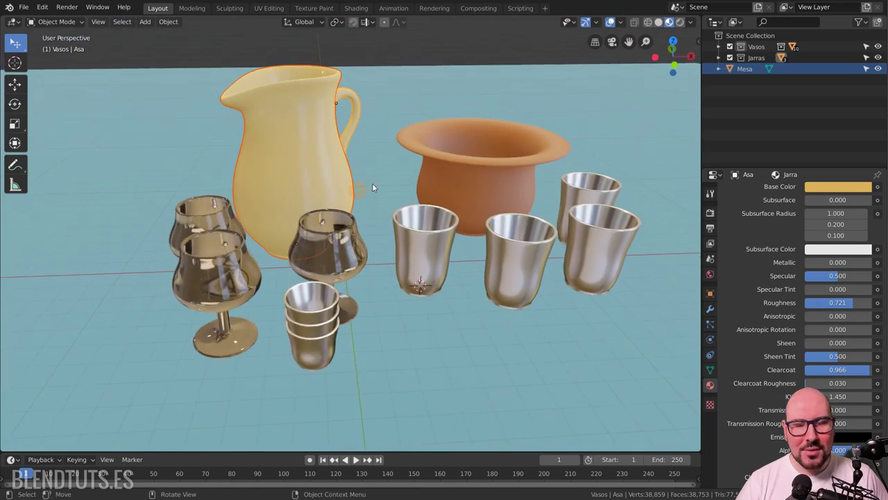
pyautogui.click(315, 142)
pyautogui.scroll(3)
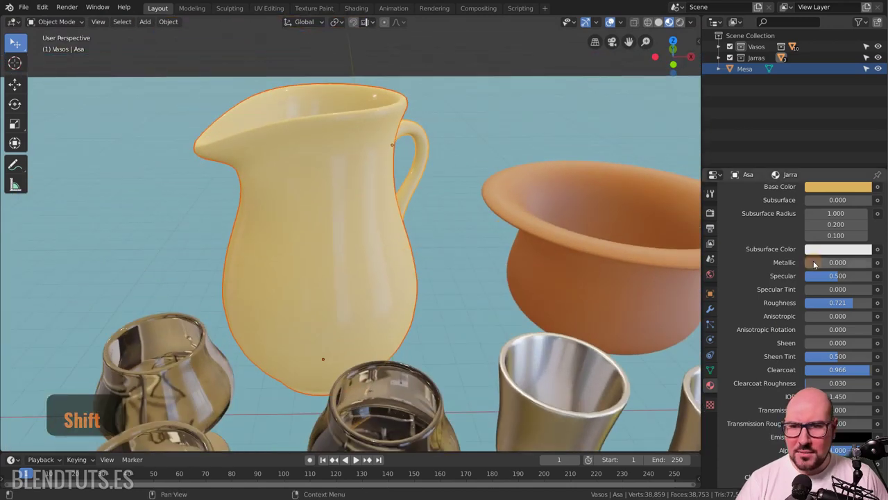
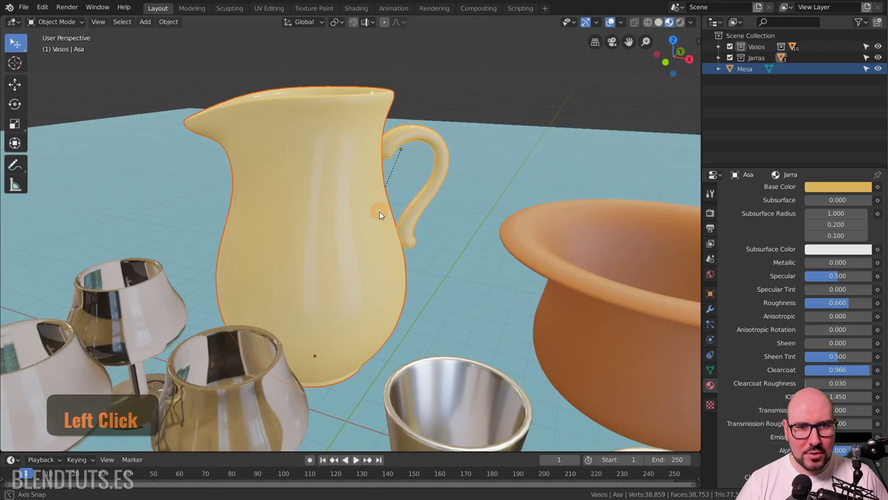
# - Tint the Mesa table light tan and give the metal cups a pale pinkish copper Base Color
pyautogui.click(839, 190)
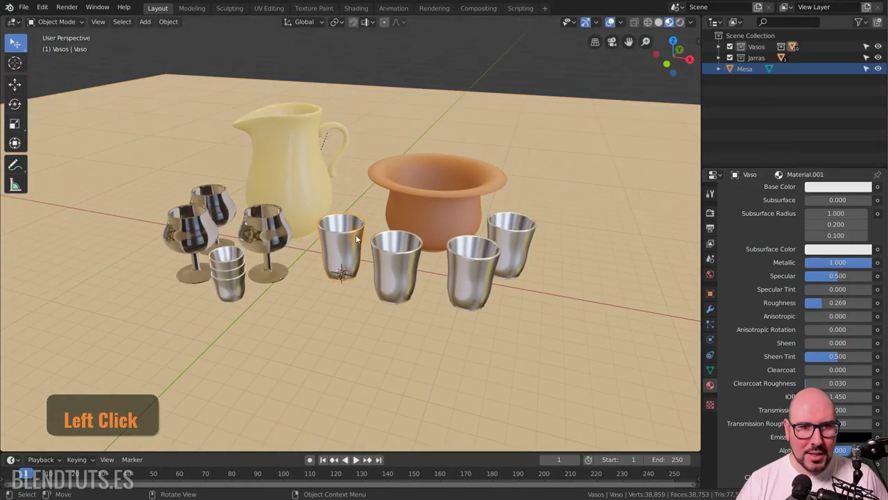
pyautogui.click(825, 223)
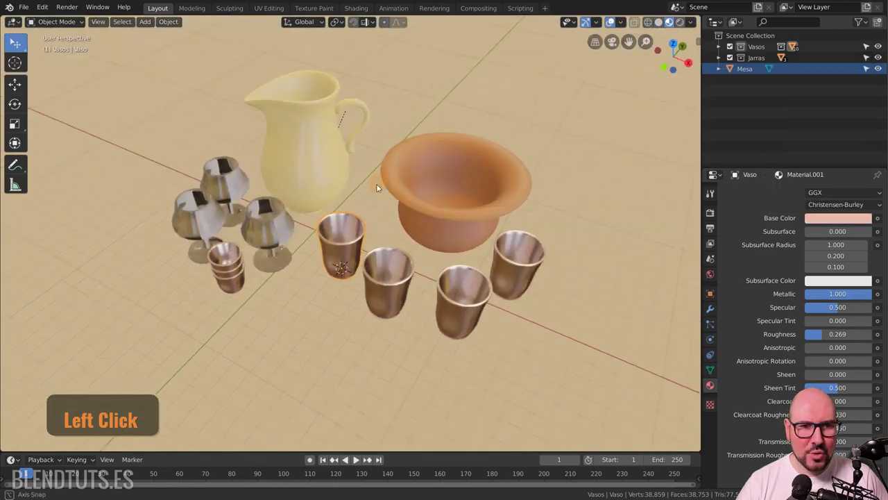
pyautogui.click(392, 179)
pyautogui.press('alt+a')
pyautogui.scroll(3)
pyautogui.scroll(3)
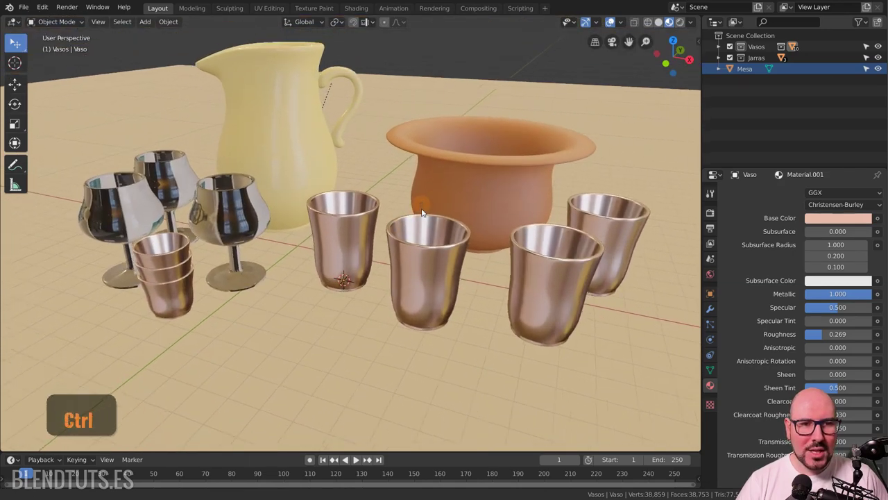